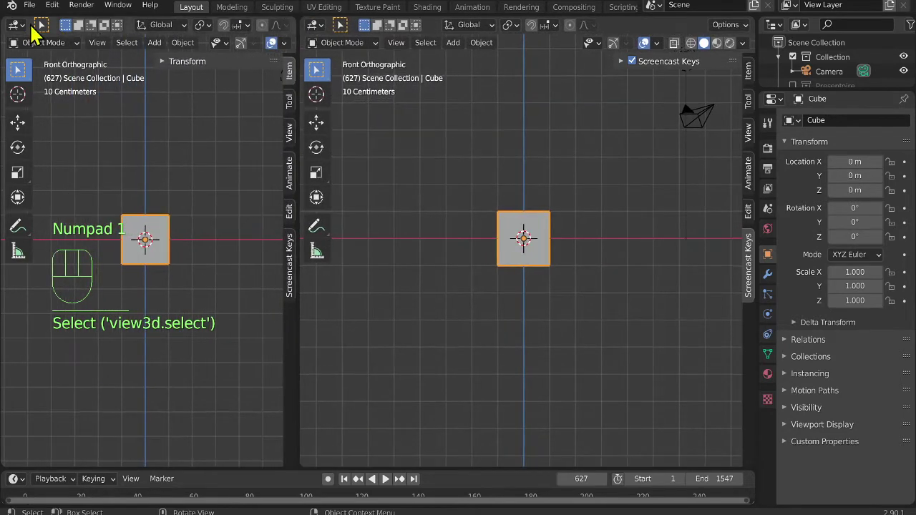
Split the viewport and show the Preferences add-ons list in the left area.
{"action": "left_click_drag", "start_coordinate": [33, 31], "coordinate": [433, 132]}
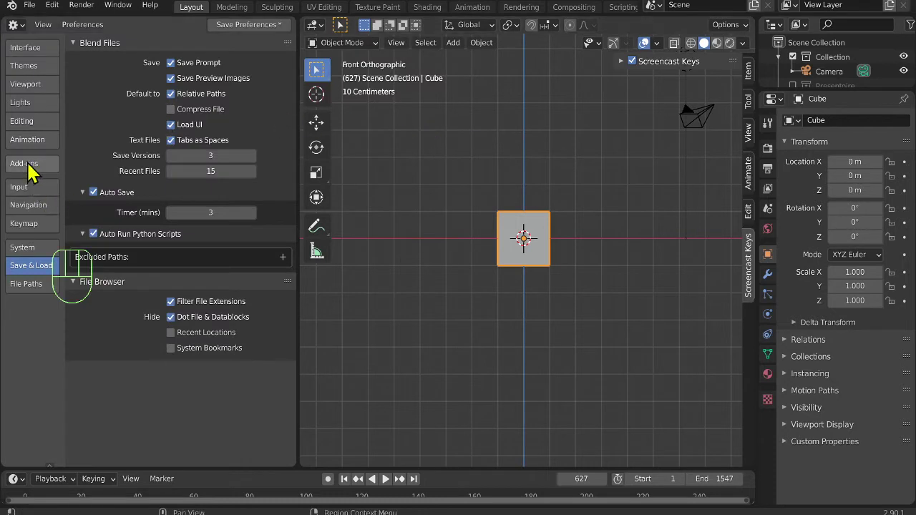
{"action": "left_click", "coordinate": [53, 170]}
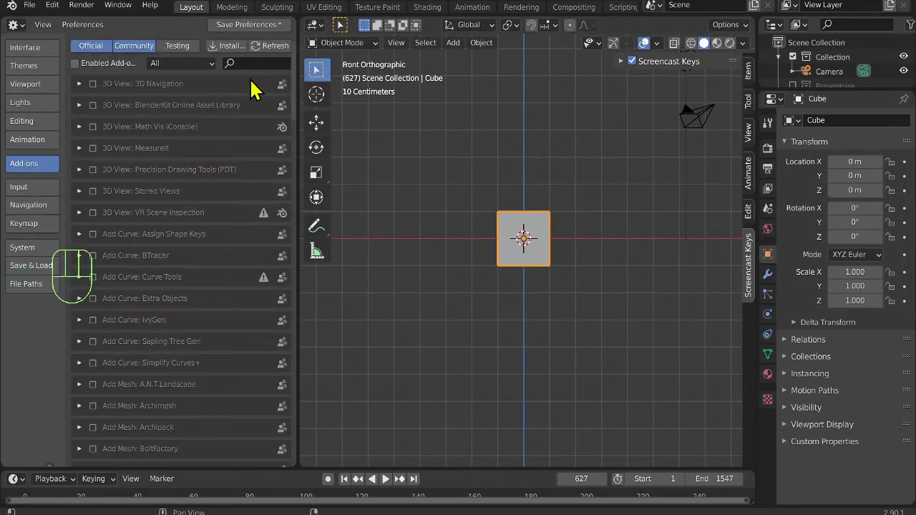
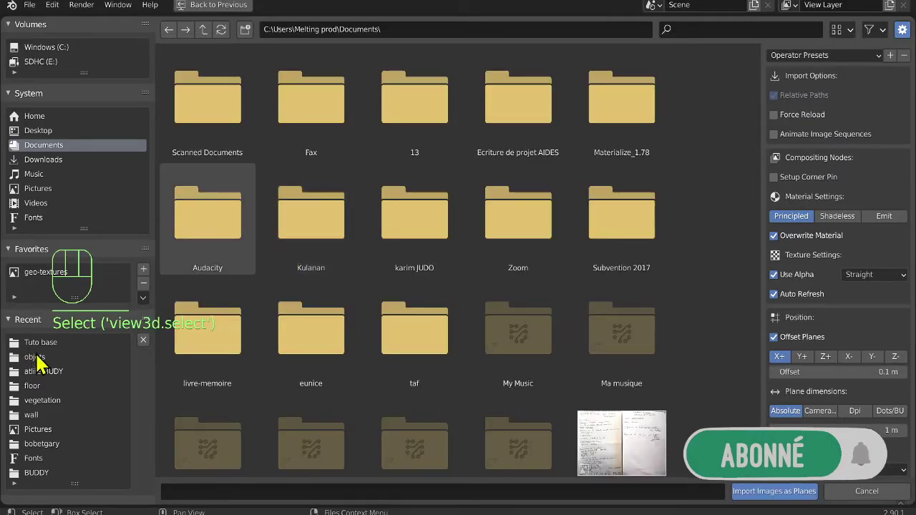
Import the phone photo from the object photos folder as an image plane.
{"action": "left_click", "coordinate": [47, 366]}
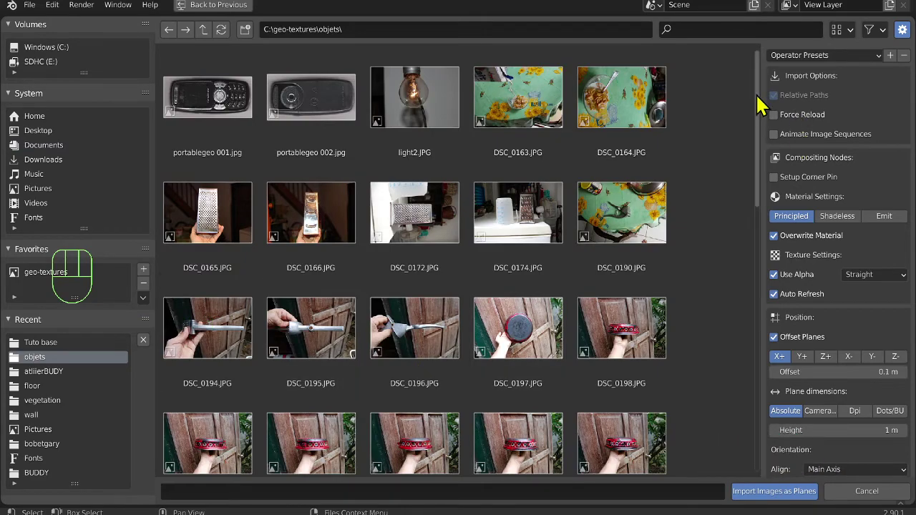
{"action": "left_click", "coordinate": [776, 255]}
{"action": "left_click", "coordinate": [635, 427]}
Scale the cube down to about a fifth of its size (0.219).
{"action": "key", "text": "KP_3"}
{"action": "left_click", "coordinate": [444, 272]}
{"action": "key", "text": "s"}
{"action": "key", "text": "s"}
{"action": "left_click", "coordinate": [556, 208]}
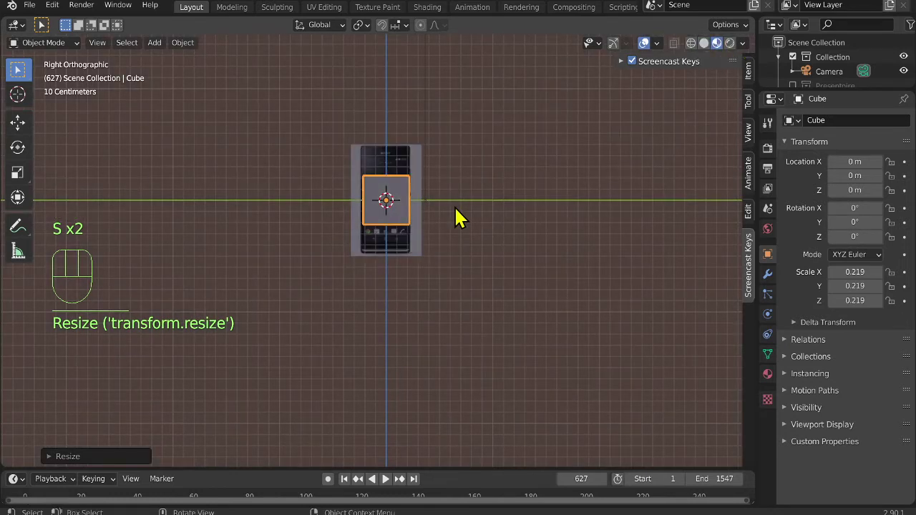
Stretch the cube taller along Z to about 0.476 and raise it slightly.
{"action": "middle_click", "coordinate": [459, 297]}
{"action": "left_click", "coordinate": [481, 319]}
{"action": "left_click_drag", "start_coordinate": [445, 292], "coordinate": [521, 305]}
{"action": "key", "text": "s"}
{"action": "key", "text": "g"}
{"action": "key", "text": "s"}
{"action": "key", "text": "z"}
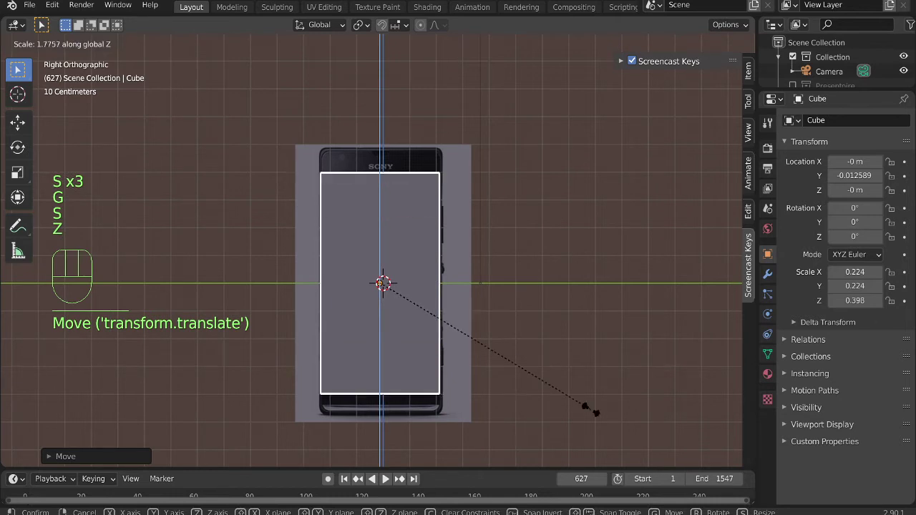
{"action": "key", "text": "s"}
{"action": "key", "text": "z"}
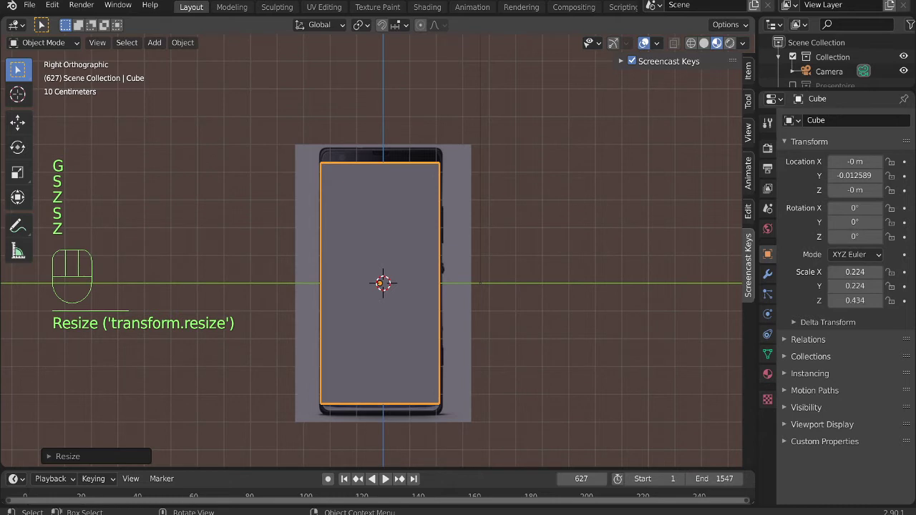
{"action": "key", "text": "g"}
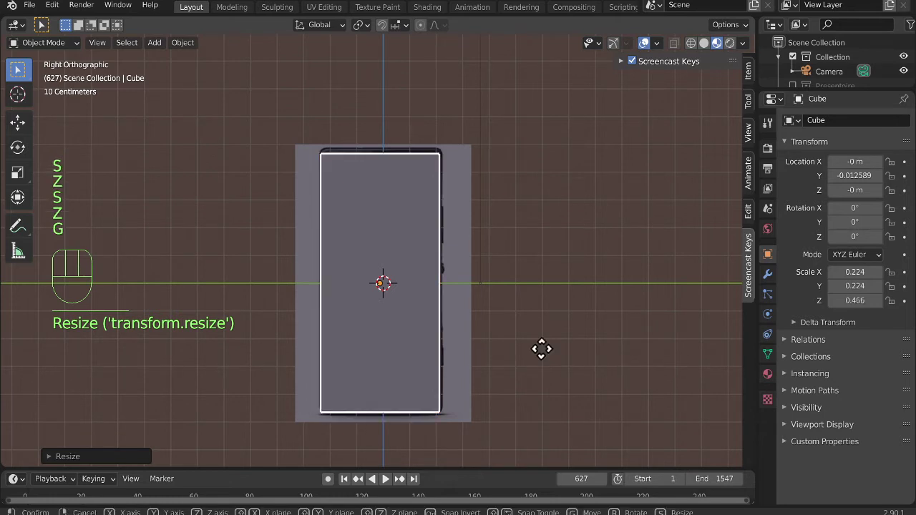
{"action": "key", "text": "z"}
{"action": "key", "text": "z"}
{"action": "key", "text": "s"}
{"action": "left_click", "coordinate": [561, 355]}
{"action": "key", "text": "g"}
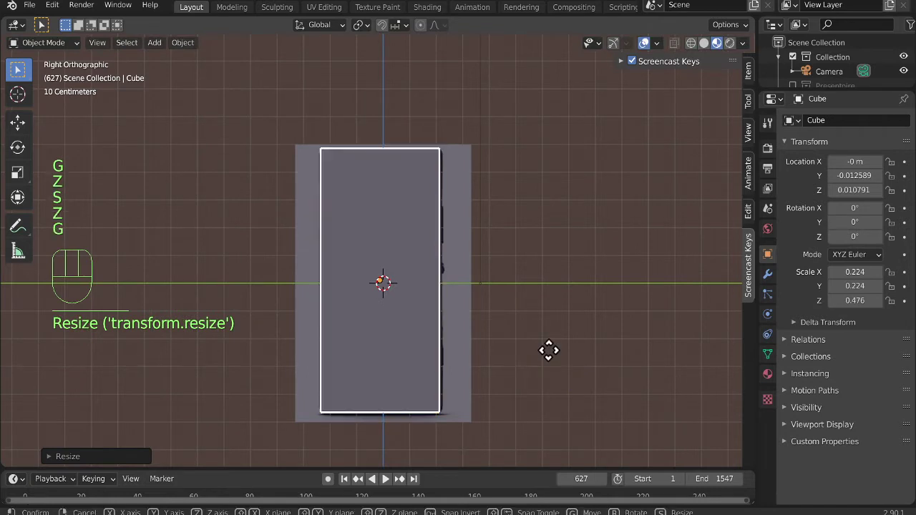
Flatten the cube along X to a 0.028-thick slab and move it beside the phone photo.
{"action": "left_click_drag", "start_coordinate": [486, 398], "coordinate": [532, 334]}
{"action": "key", "text": "s"}
{"action": "key", "text": "y"}
{"action": "key", "text": "x"}
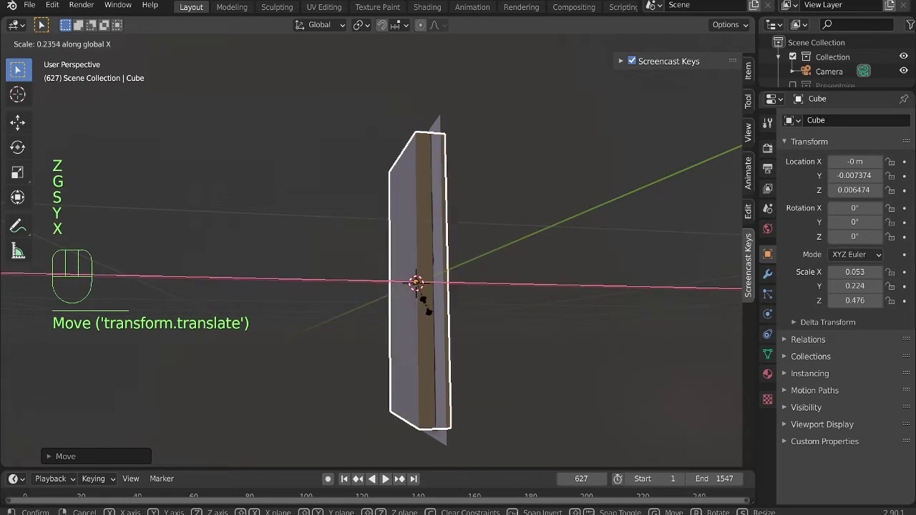
{"action": "key", "text": "s"}
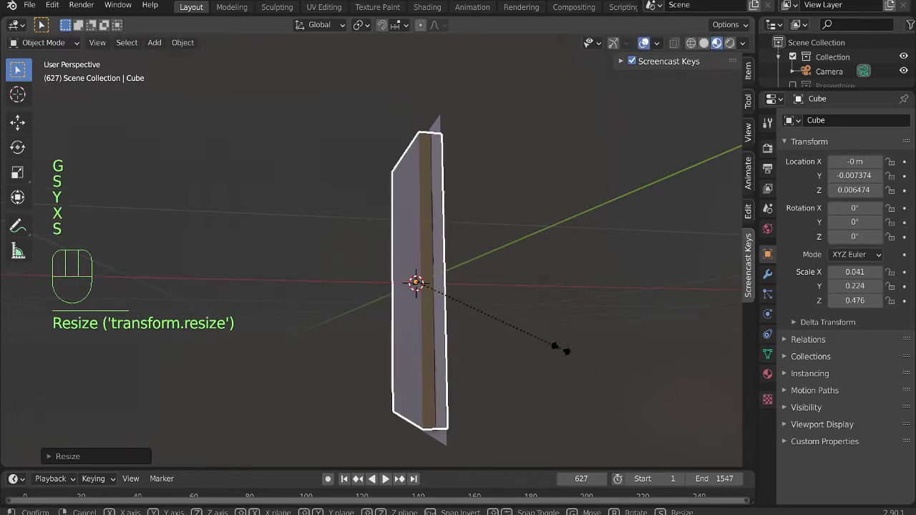
{"action": "key", "text": "x"}
{"action": "key", "text": "KP_3"}
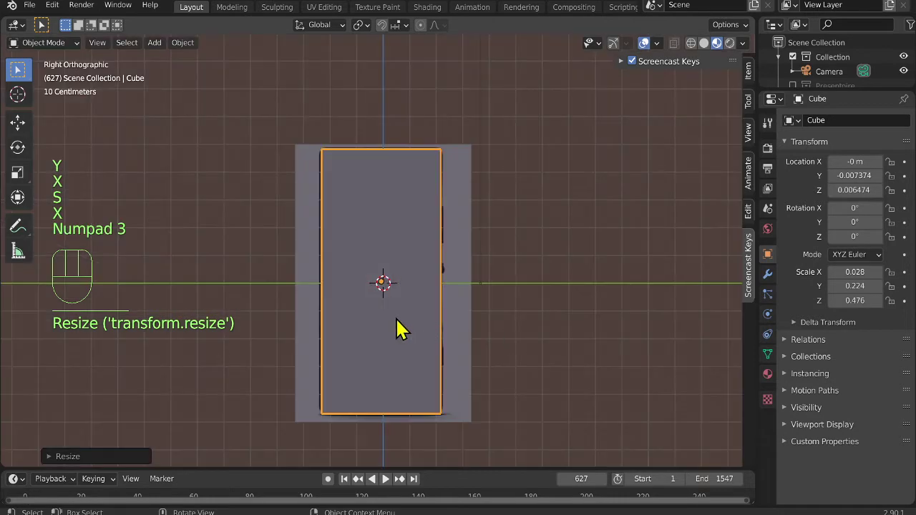
{"action": "left_click", "coordinate": [409, 324]}
{"action": "key", "text": "g"}
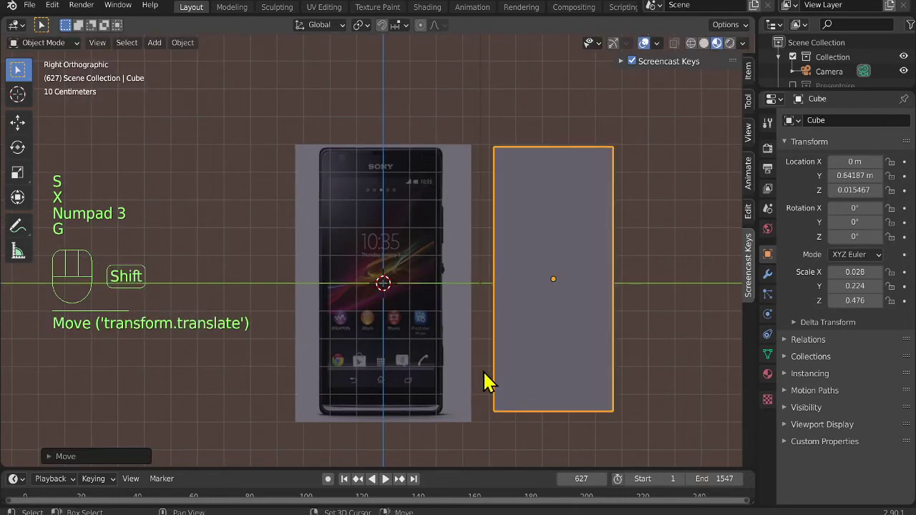
Select the phone photo plane, frame it, and switch to the UV Editing workspace with the slab.
{"action": "left_click", "coordinate": [345, 224]}
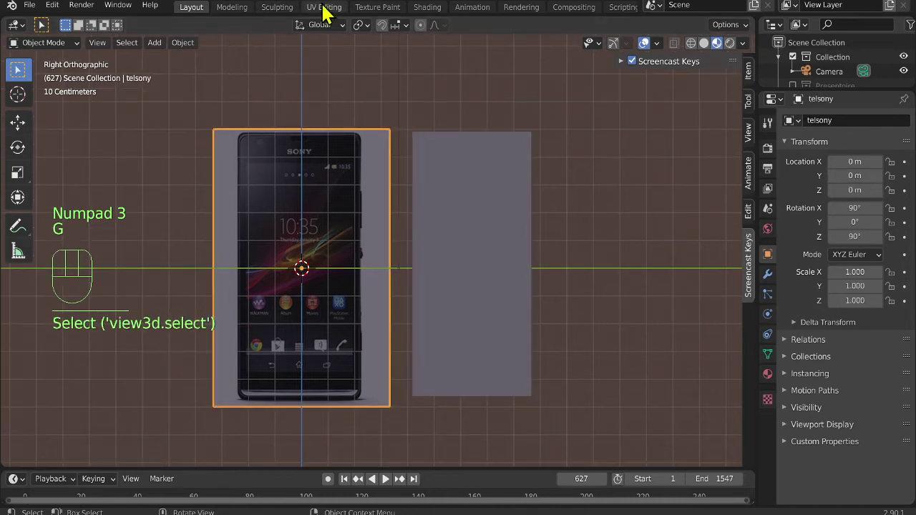
{"action": "key", "text": "KP_3"}
{"action": "key", "text": "g"}
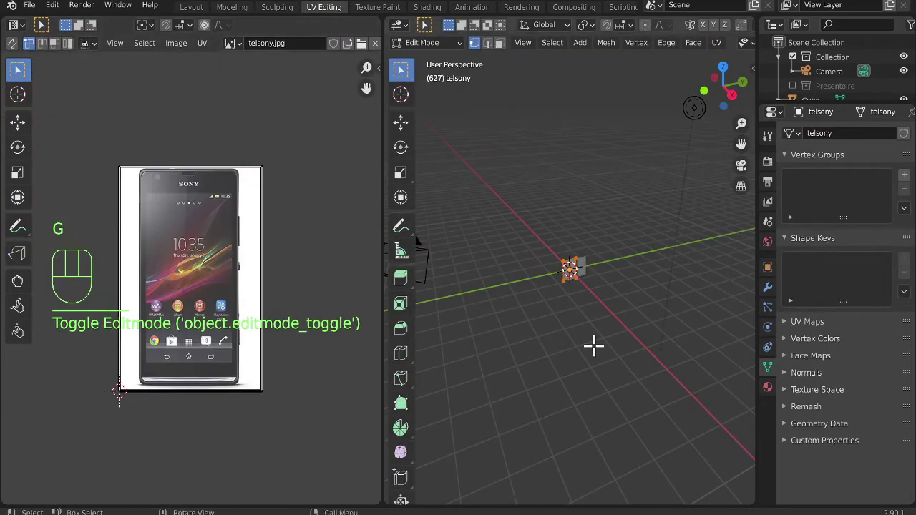
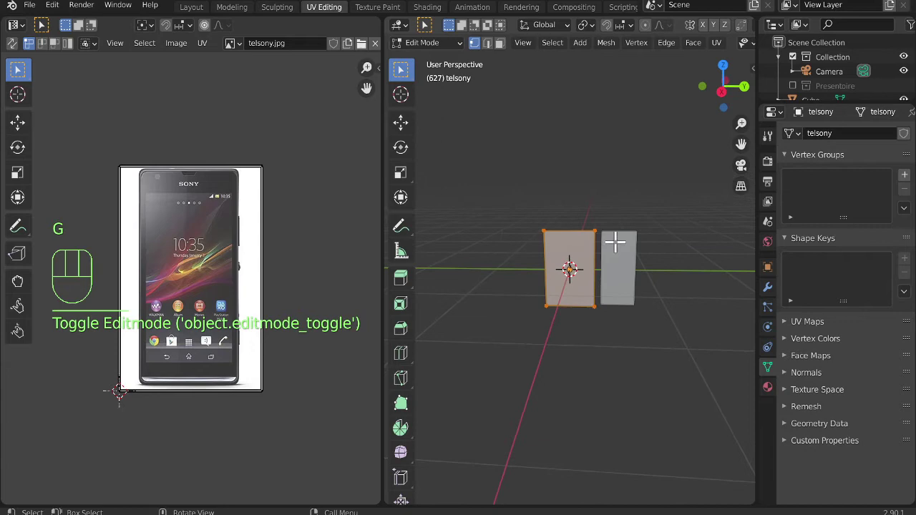
{"action": "key", "text": "Tab"}
{"action": "left_click", "coordinate": [638, 254]}
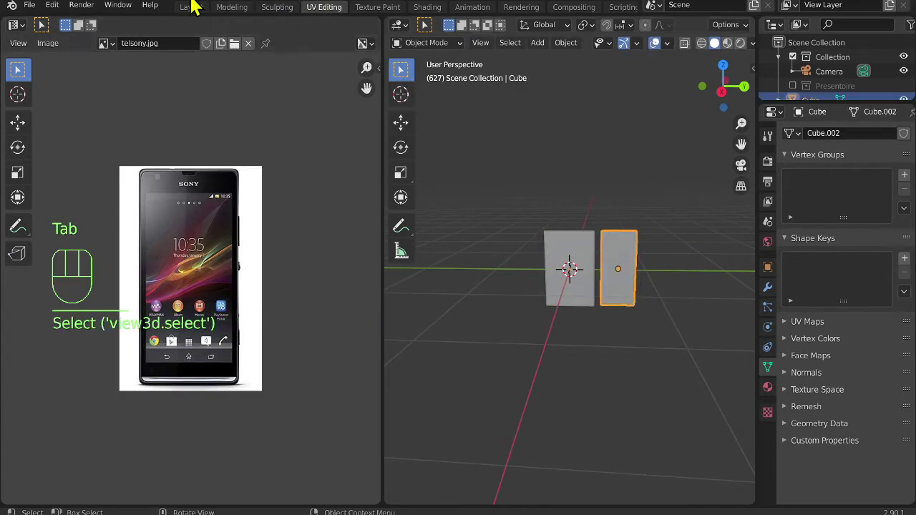
{"action": "left_click", "coordinate": [336, 13]}
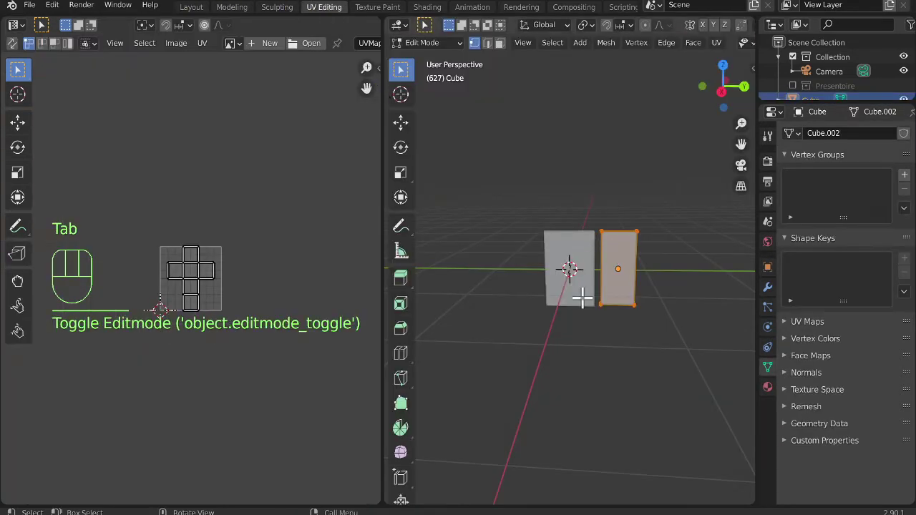
Return the slab to object mode and keep it selected alongside the photo plane.
{"action": "middle_click", "coordinate": [233, 311]}
{"action": "key", "text": "Tab"}
{"action": "left_click", "coordinate": [578, 263]}
{"action": "left_click", "coordinate": [636, 268]}
{"action": "left_click_drag", "start_coordinate": [579, 339], "coordinate": [609, 124]}
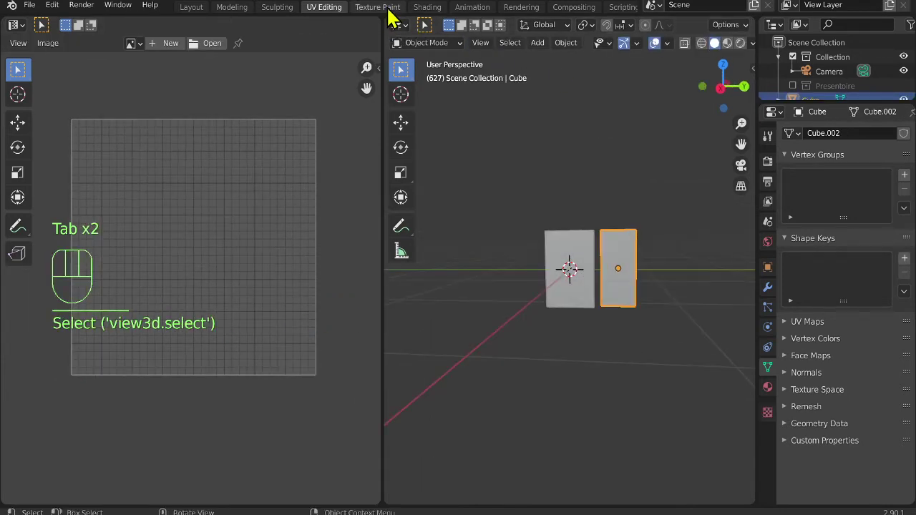
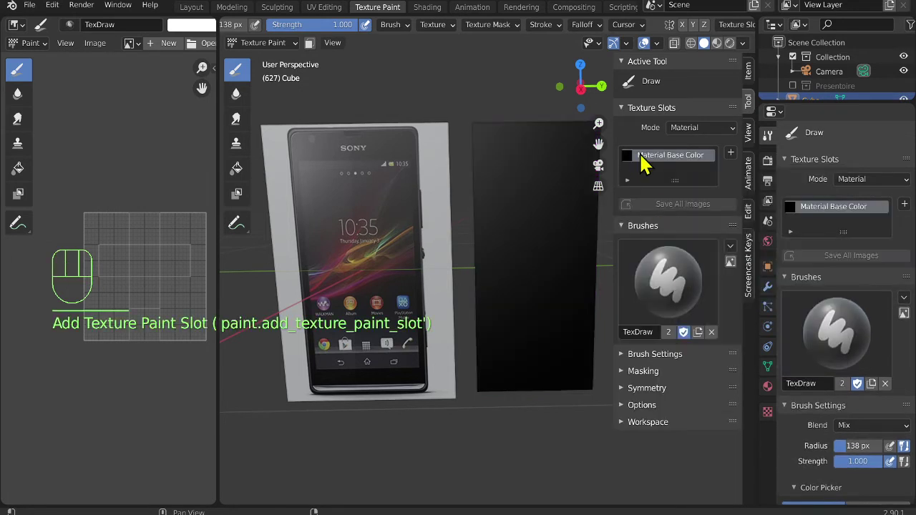
Choose the Material Base Color paint slot, then return to the Layout workspace in side view.
{"action": "left_click", "coordinate": [654, 159]}
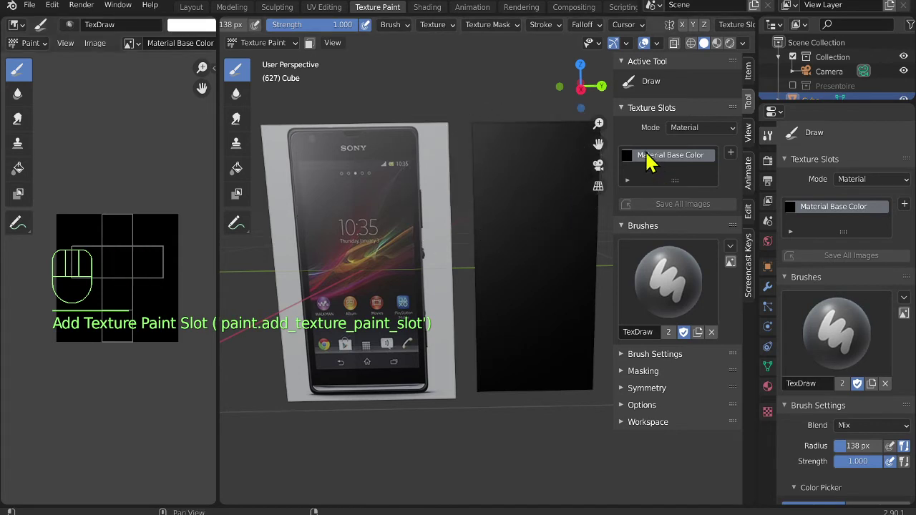
{"action": "left_click", "coordinate": [656, 160]}
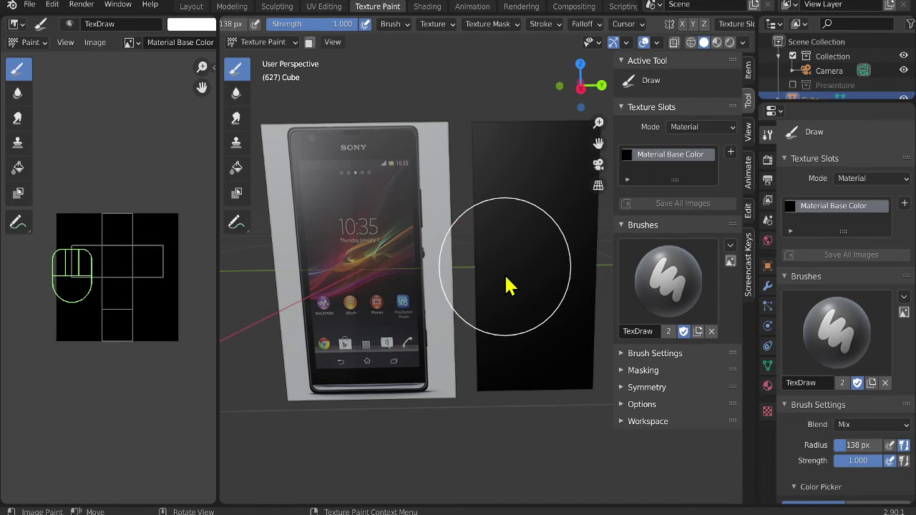
{"action": "middle_click", "coordinate": [516, 290]}
{"action": "middle_click", "coordinate": [515, 259]}
{"action": "middle_click", "coordinate": [515, 259]}
{"action": "key", "text": "KP_3"}
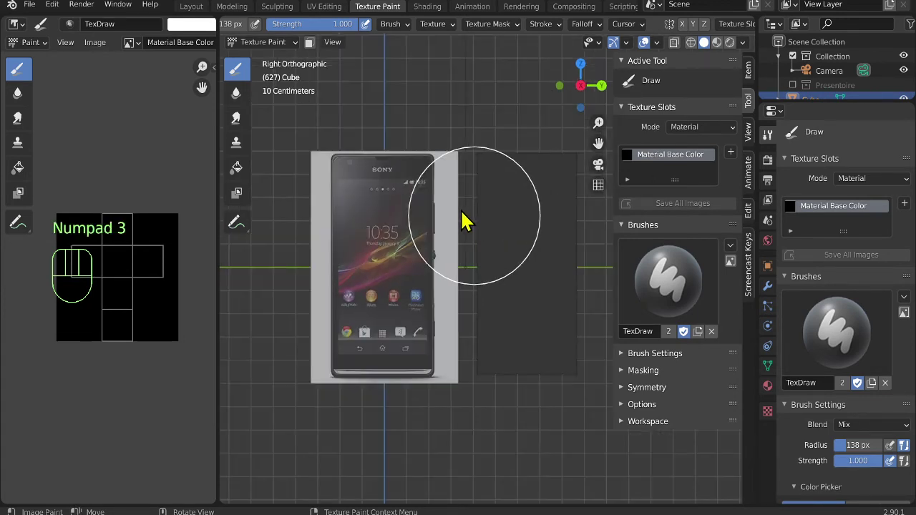
{"action": "left_click", "coordinate": [243, 149]}
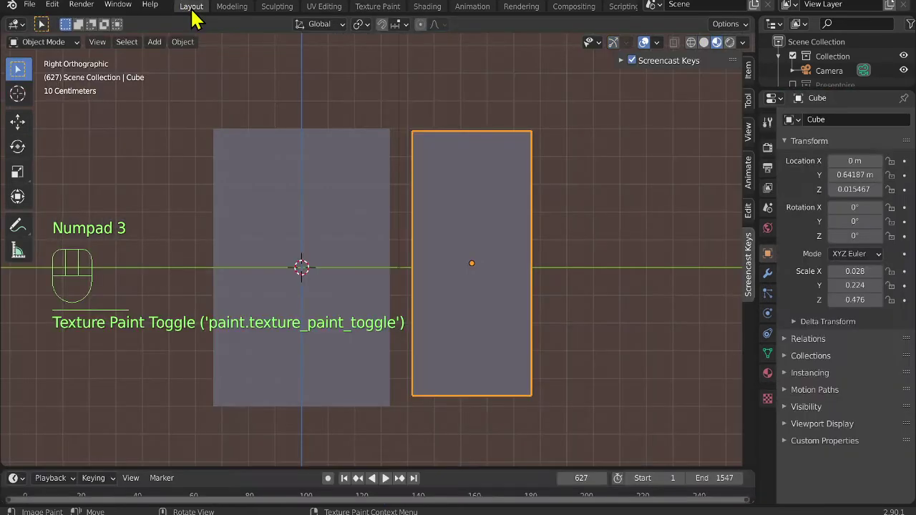
{"action": "left_click", "coordinate": [358, 170]}
{"action": "left_click", "coordinate": [453, 198]}
{"action": "left_click", "coordinate": [315, 204]}
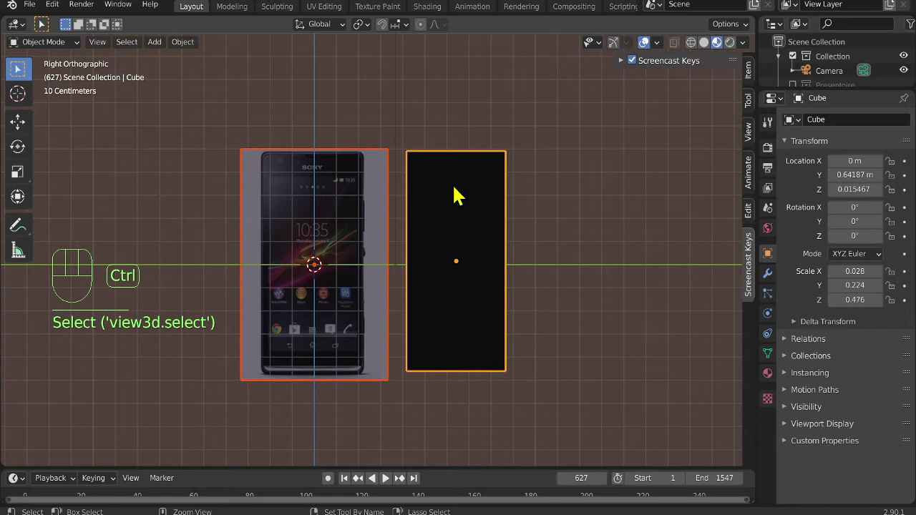
{"action": "key", "text": "ctrl+j"}
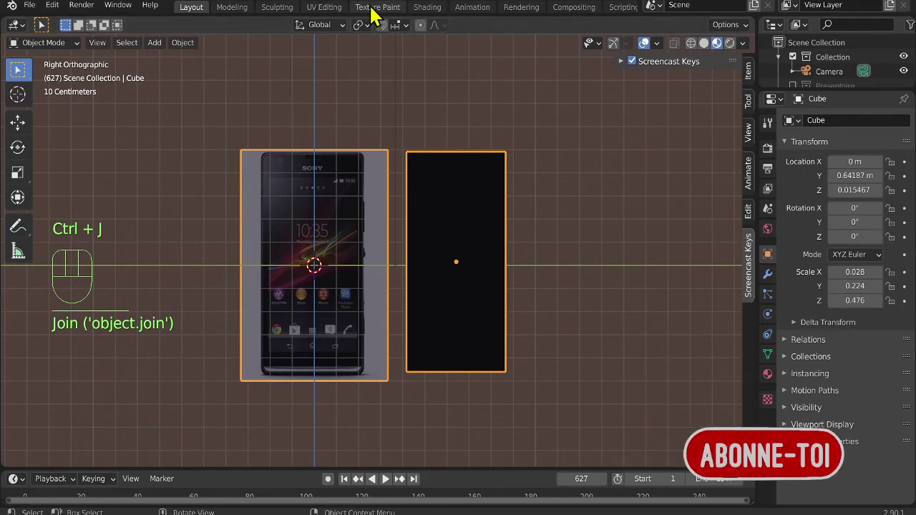
Clone-paint the Sony phone photo over the face of the box in Texture Paint.
{"action": "left_click", "coordinate": [380, 14]}
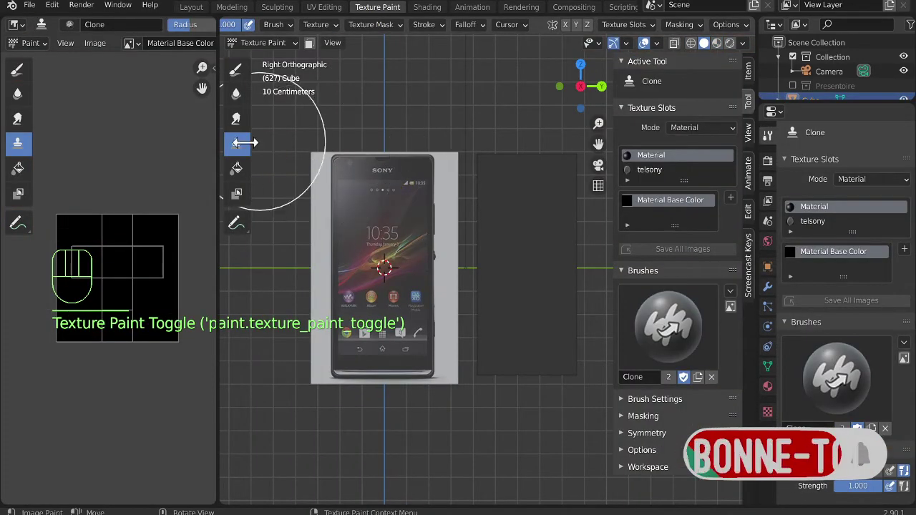
{"action": "left_click", "coordinate": [246, 148]}
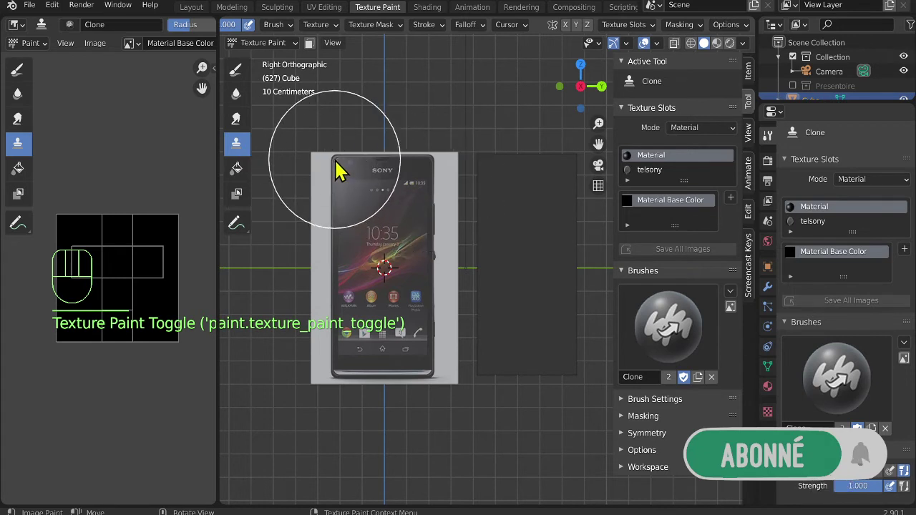
{"action": "left_click", "coordinate": [347, 169]}
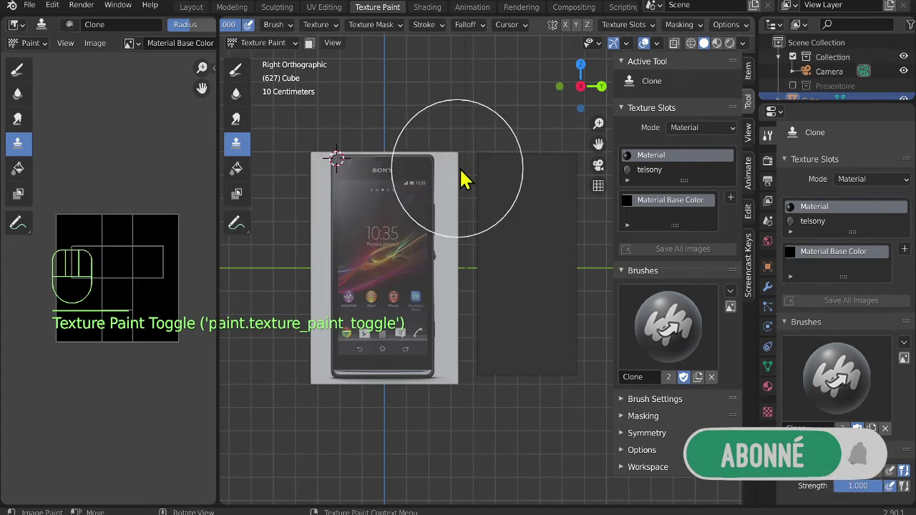
{"action": "left_click_drag", "start_coordinate": [493, 167], "coordinate": [431, 133]}
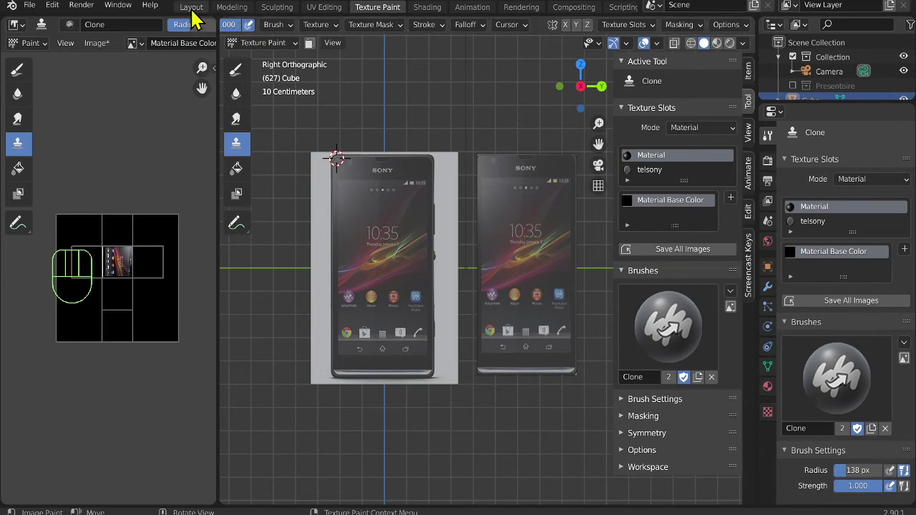
{"action": "left_click_drag", "start_coordinate": [340, 192], "coordinate": [241, 12]}
Move to the Modeling workspace with the cube in Edit Mode.
{"action": "left_click", "coordinate": [240, 10]}
{"action": "left_click", "coordinate": [246, 9]}
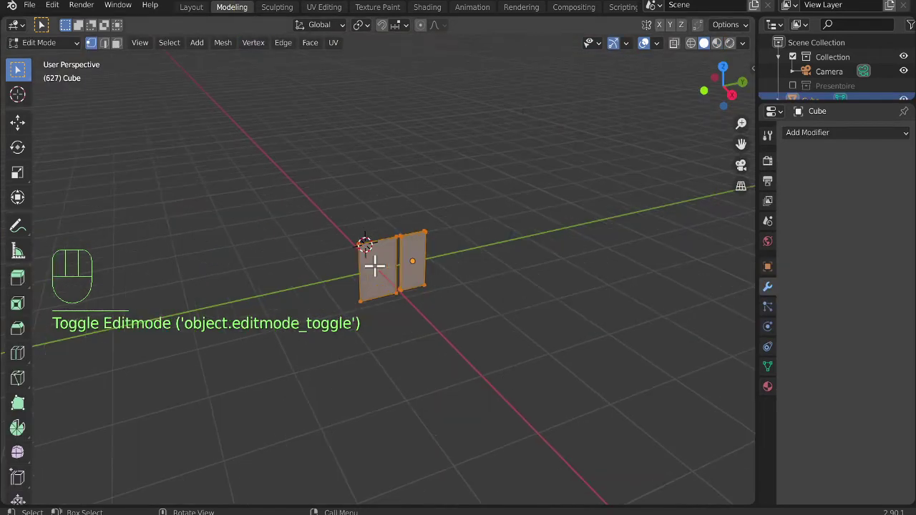
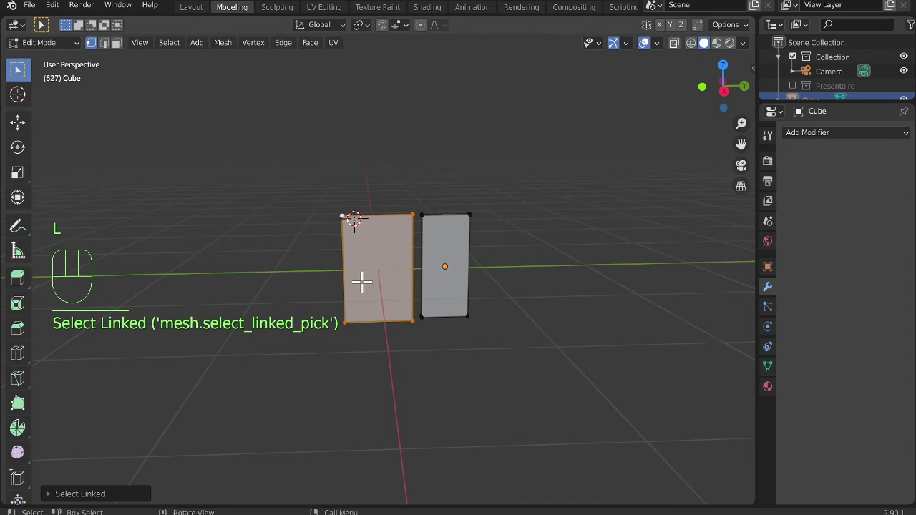
Cut seven edge loops across the box and add a Catmull-Clark Subdivision Surface modifier.
{"action": "key", "text": "x"}
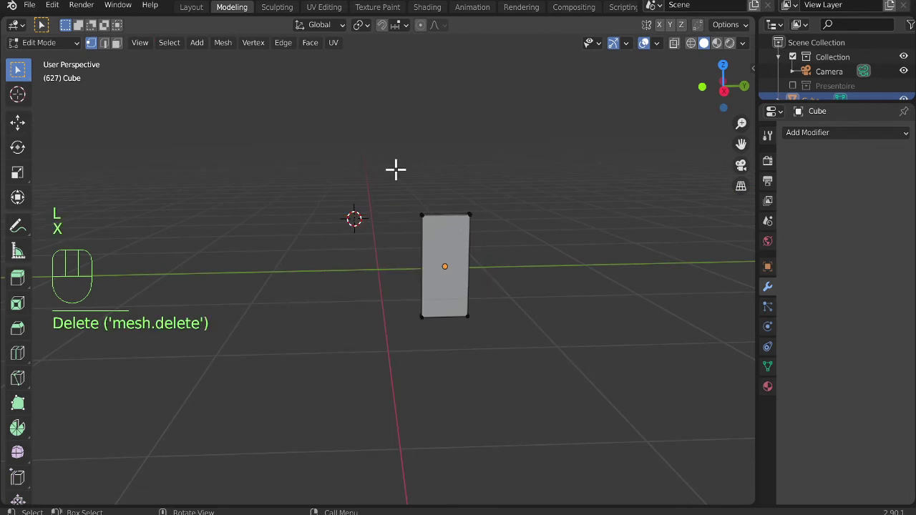
{"action": "key", "text": "ctrl+r"}
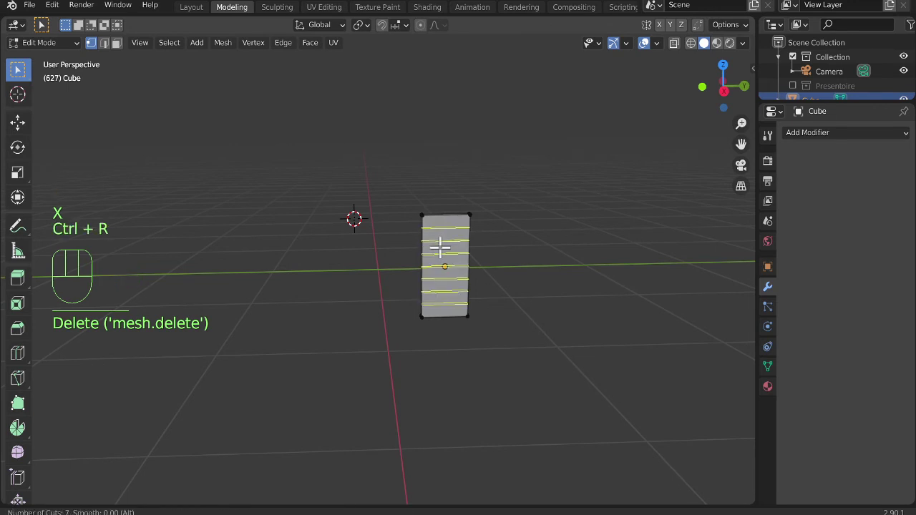
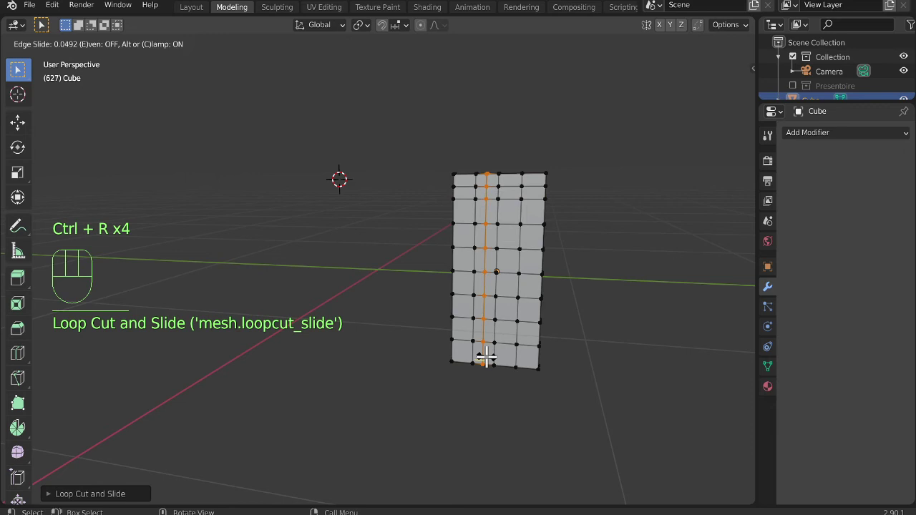
{"action": "key", "text": "ctrl+z"}
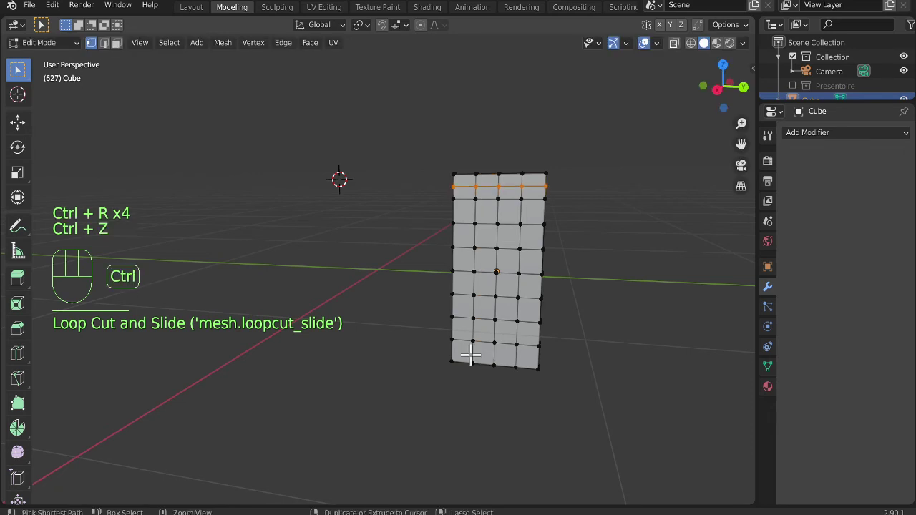
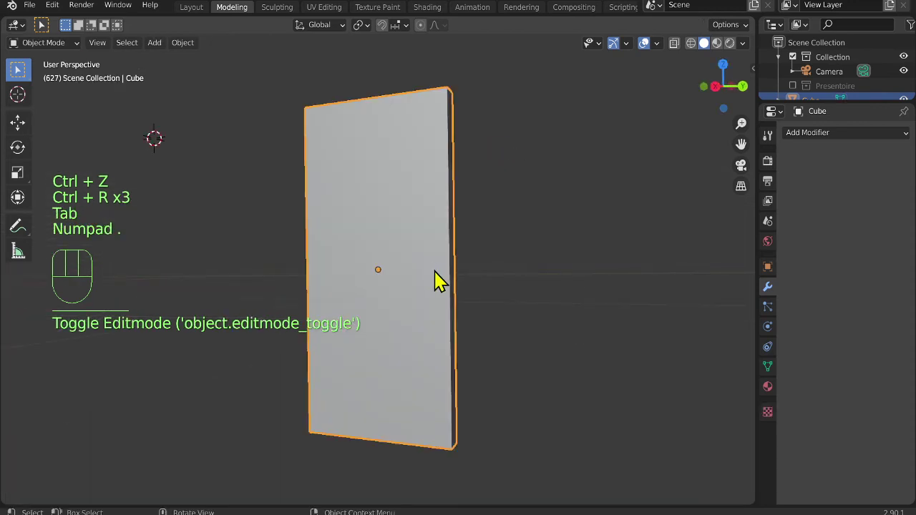
{"action": "middle_click", "coordinate": [477, 291]}
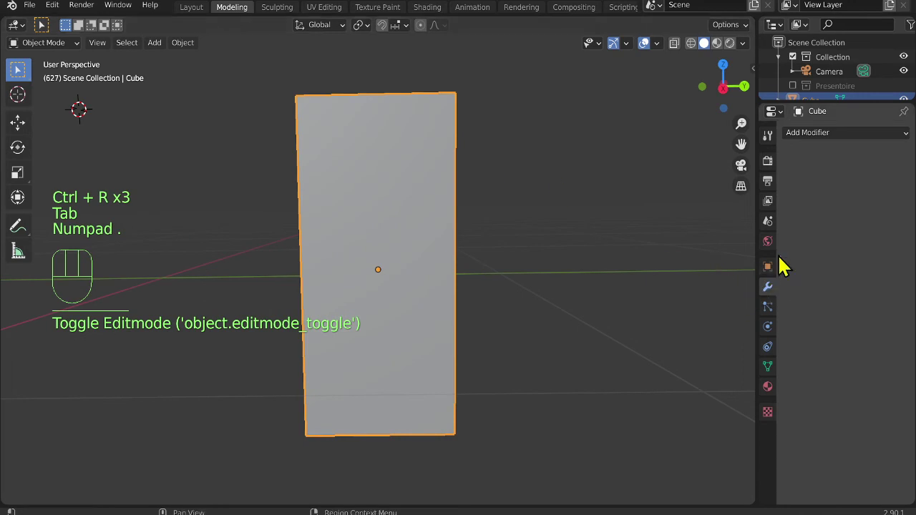
{"action": "left_click_drag", "start_coordinate": [825, 137], "coordinate": [672, 370]}
{"action": "right_click", "coordinate": [409, 168]}
Shade the phone smooth and raise its Principled BSDF Metallic to 0.747 in material preview.
{"action": "left_click", "coordinate": [435, 15]}
{"action": "key", "text": "KP_Decimal"}
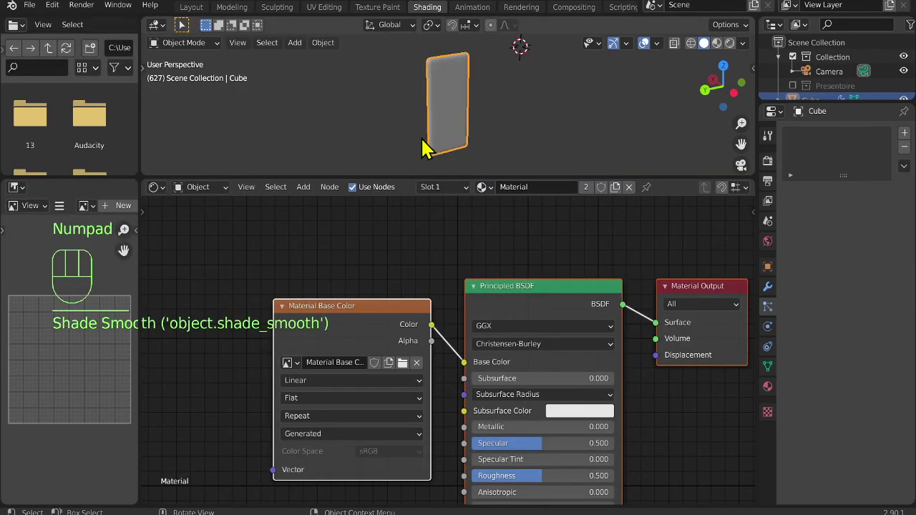
{"action": "left_click_drag", "start_coordinate": [492, 124], "coordinate": [666, 60]}
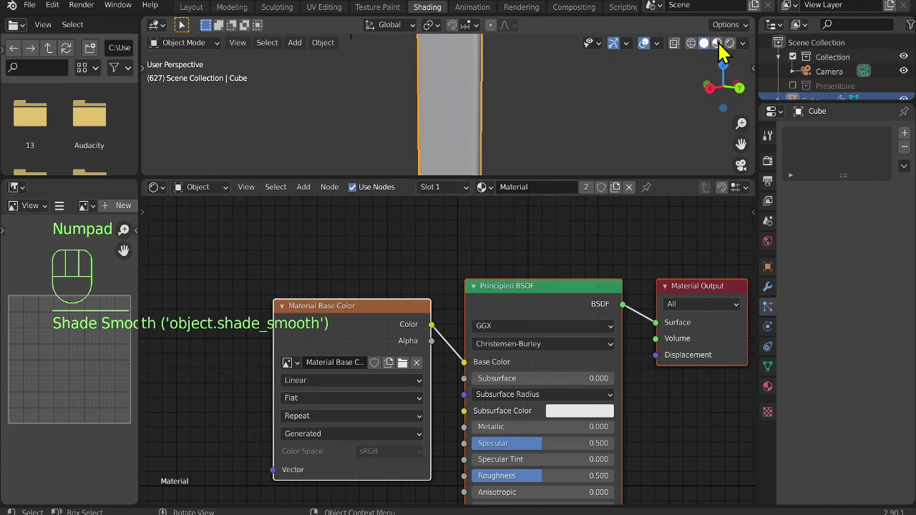
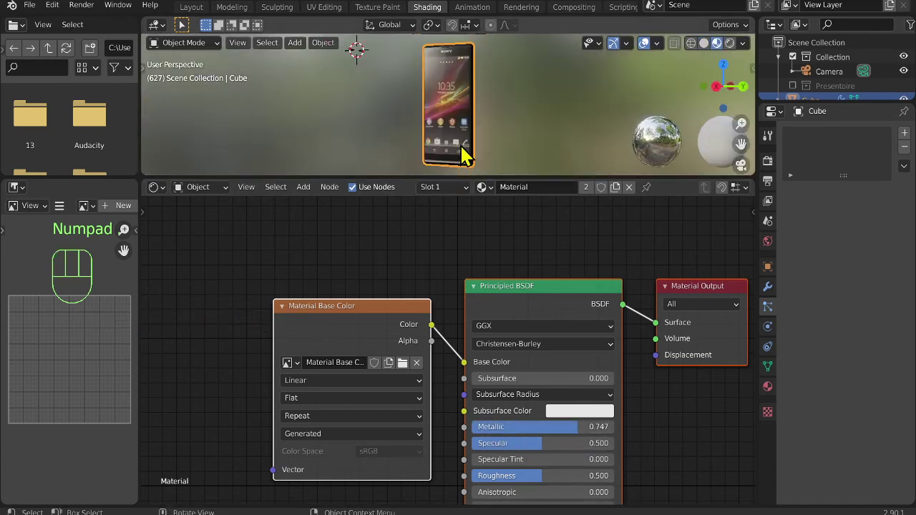
{"action": "left_click_drag", "start_coordinate": [492, 87], "coordinate": [522, 178]}
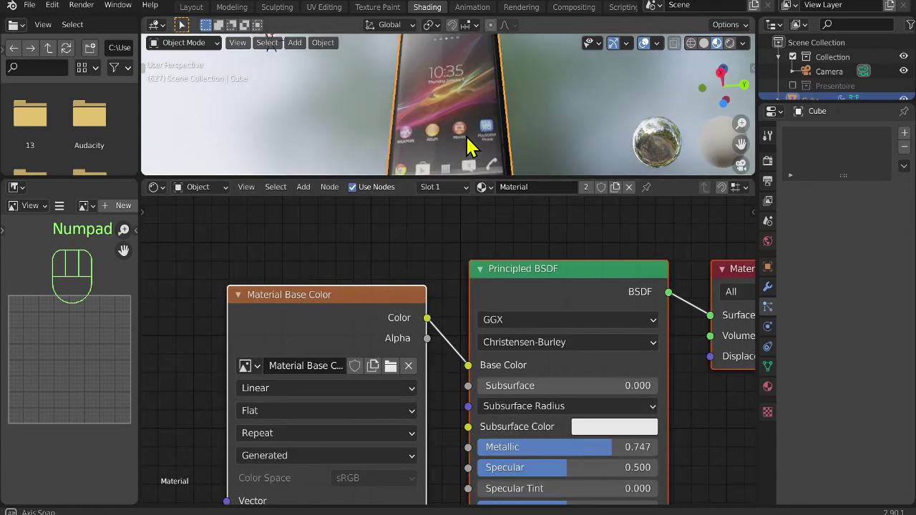
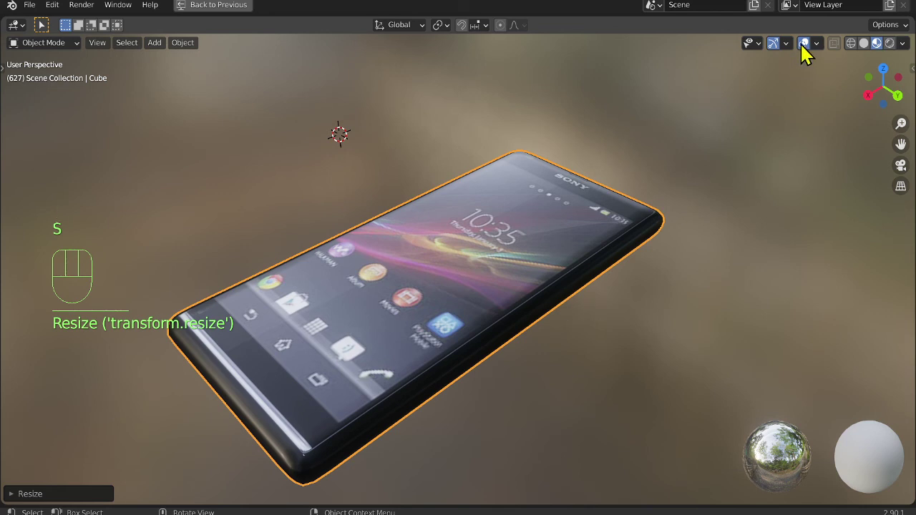
{"action": "left_click_drag", "start_coordinate": [492, 309], "coordinate": [579, 348]}
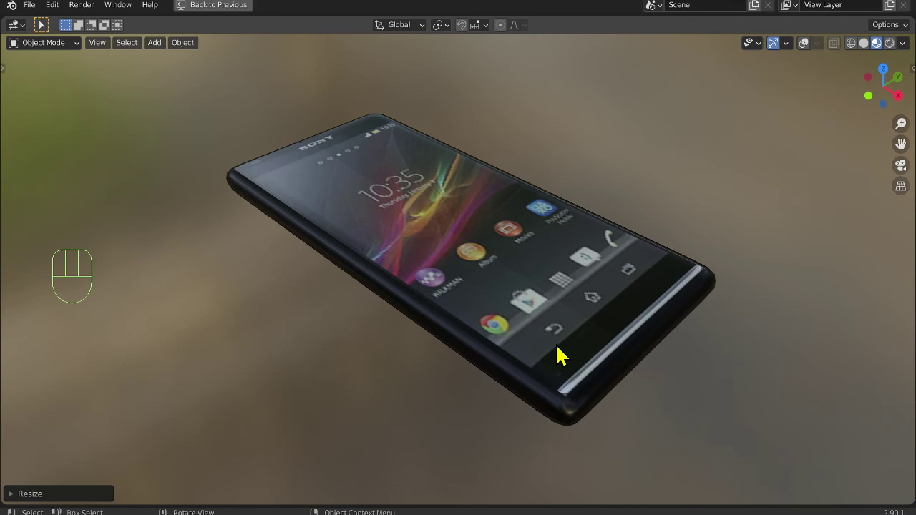
{"action": "left_click_drag", "start_coordinate": [480, 357], "coordinate": [499, 376]}
{"action": "middle_click", "coordinate": [473, 380]}
{"action": "left_click_drag", "start_coordinate": [508, 335], "coordinate": [617, 354]}
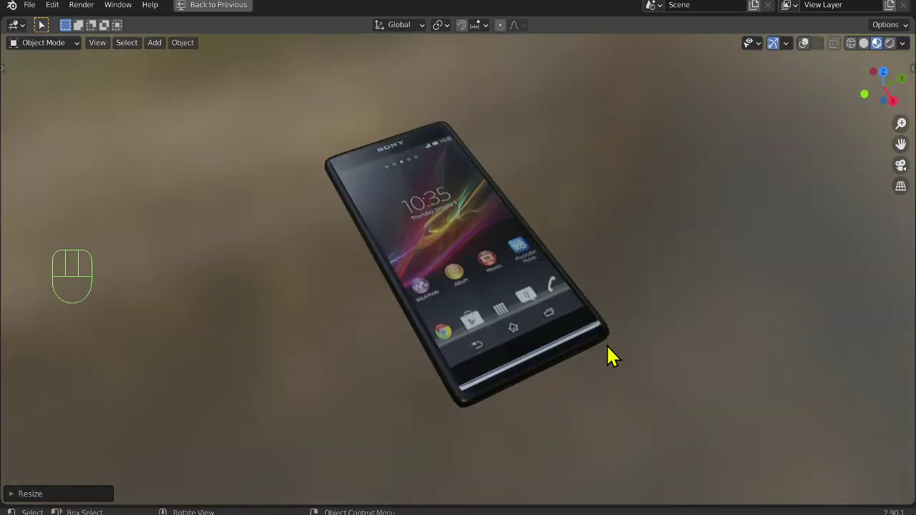